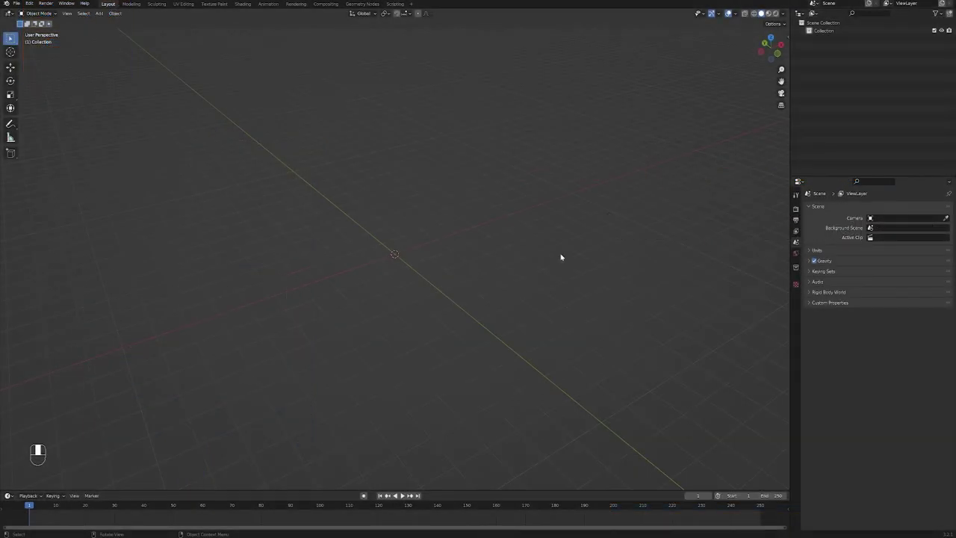
Step: Add a cube and move it beside Suzanne the monkey head
left_click_drag(563, 255, 455, 291)
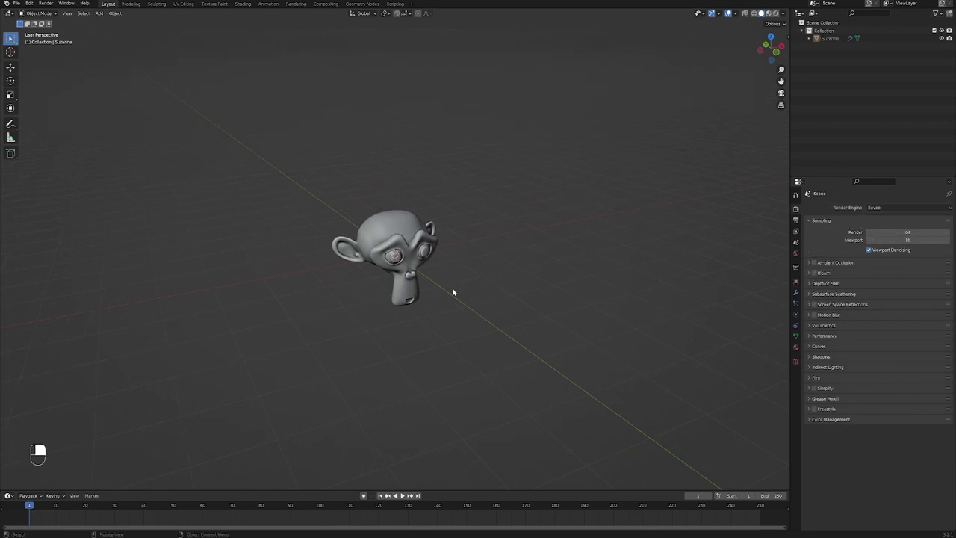
left_click_drag(455, 291, 625, 296)
scroll("down", 3)
middle_click(427, 283)
key("shift+a")
key("s")
key("g")
Step: Add a UV sphere, move it away from Suzanne and scale it down small
key("shift+a")
left_click_drag(480, 319, 488, 322)
middle_click(486, 327)
scroll("down", 3)
key("s")
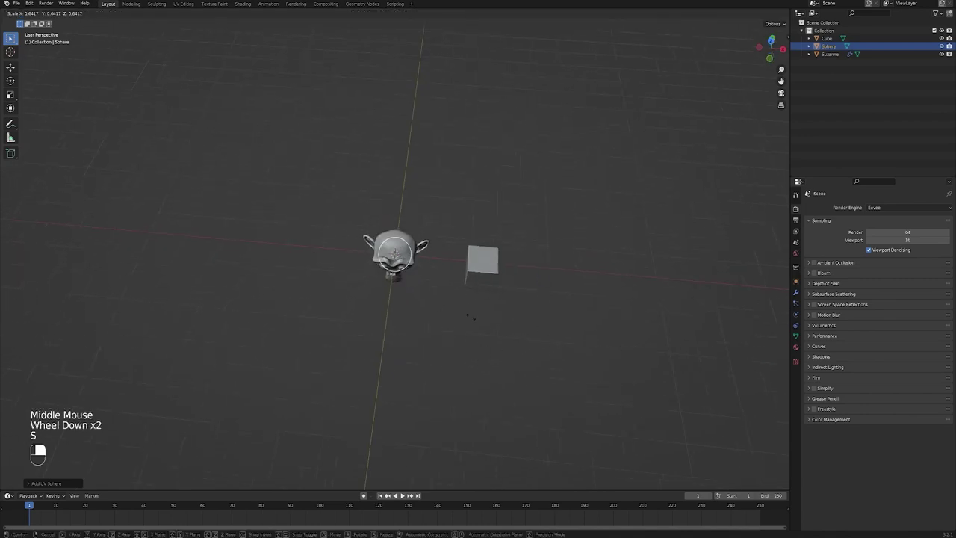
key("g")
left_click(416, 347)
Step: Add a cone from the mesh list and move it just beneath Suzanne
middle_click(420, 340)
left_click(405, 271)
left_click(469, 303)
key("shift+a")
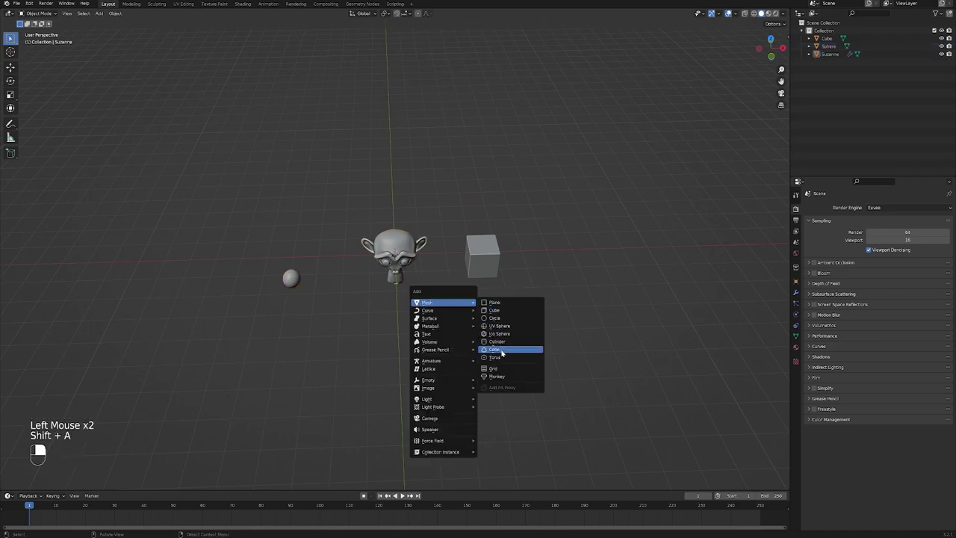
middle_click(507, 374)
key("g")
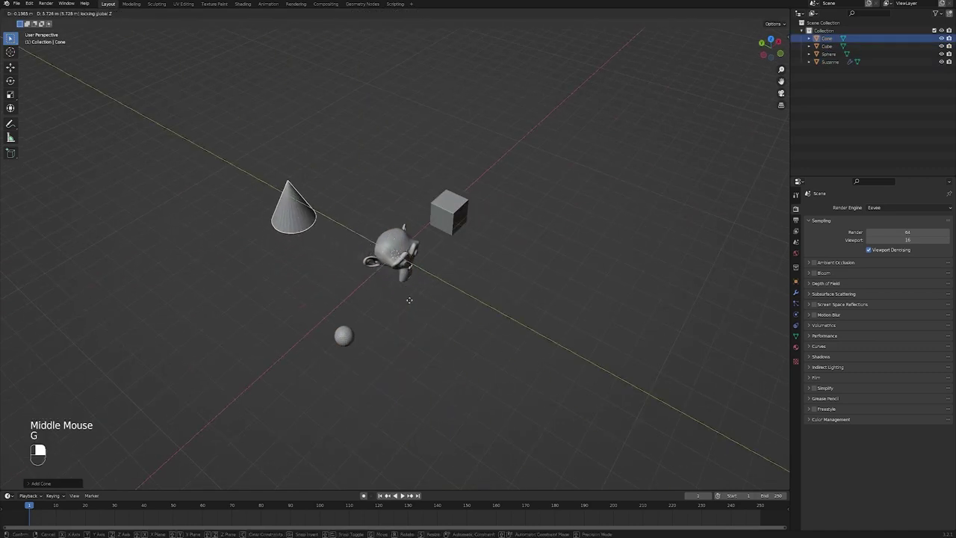
middle_click(491, 375)
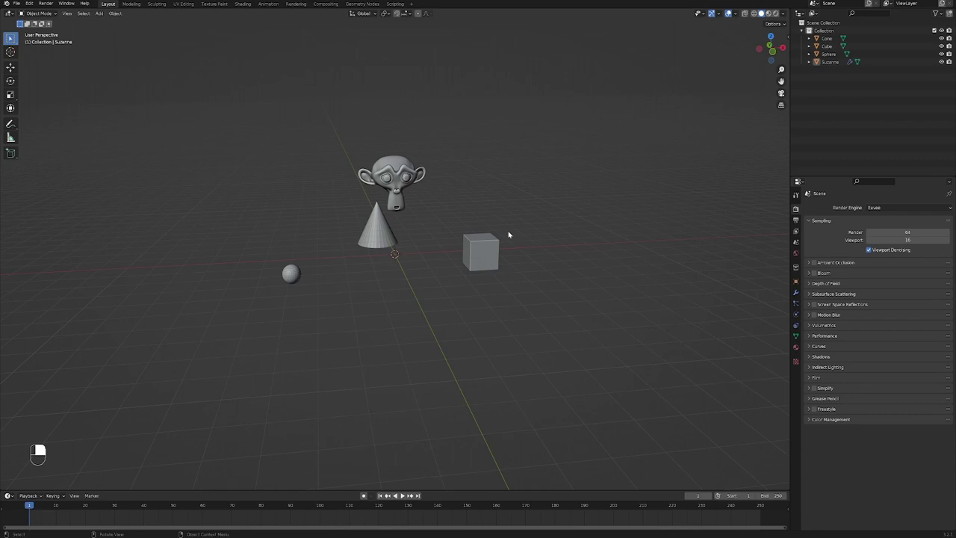
Step: Select the cube, cone and sphere, then Suzanne last as the active object
left_click(493, 320)
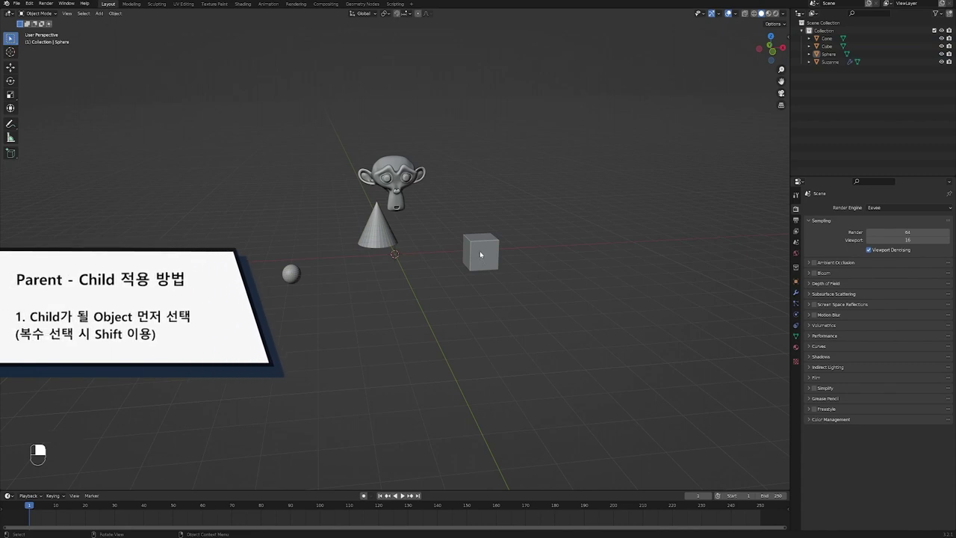
left_click(482, 253)
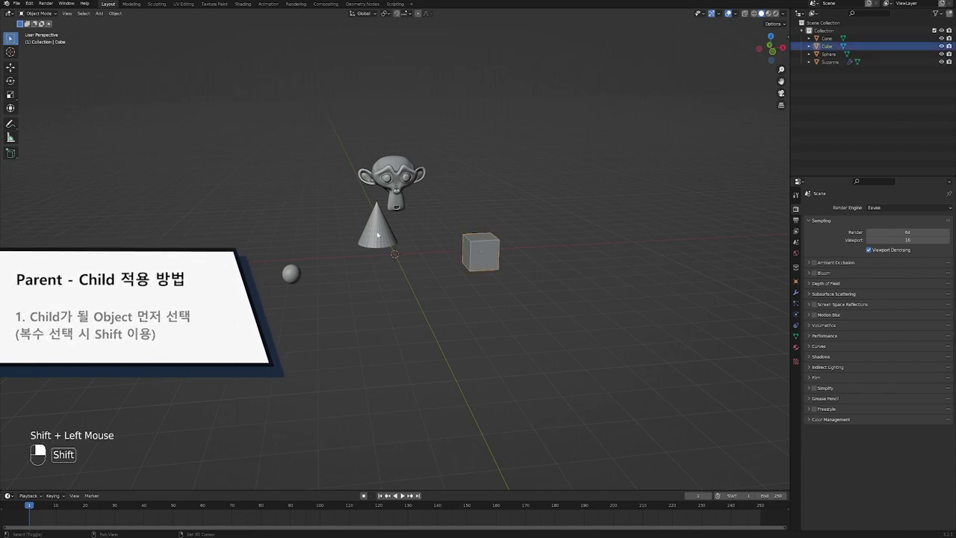
left_click(381, 233)
left_click(292, 269)
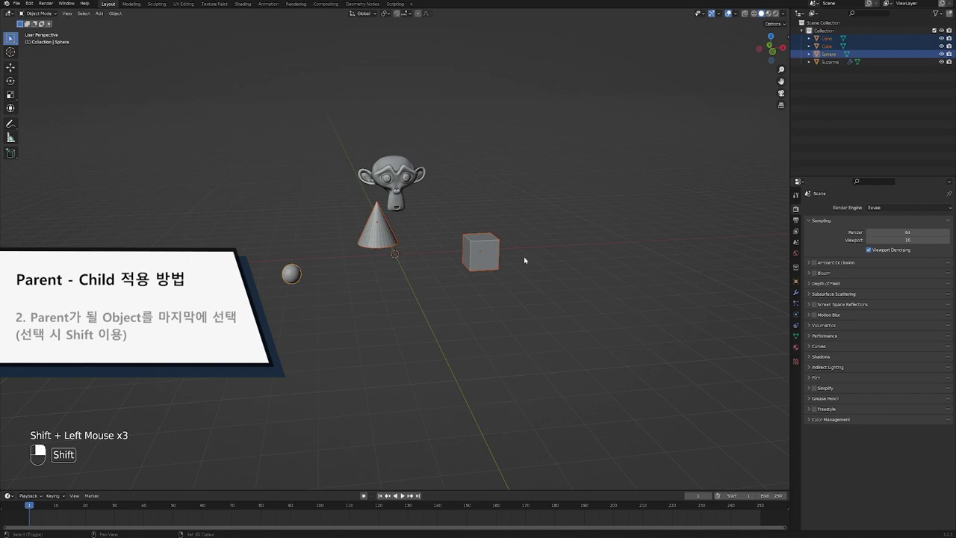
left_click_drag(407, 173, 418, 228)
Step: Parent them to Suzanne with Ctrl+P > Object and move the group to test it
right_click(403, 177)
key("ctrl+z")
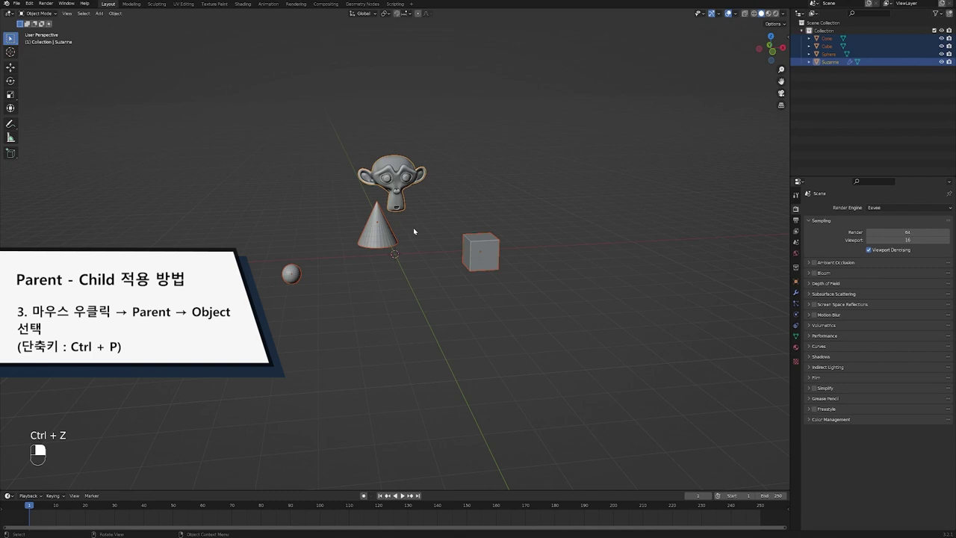
key("ctrl+p")
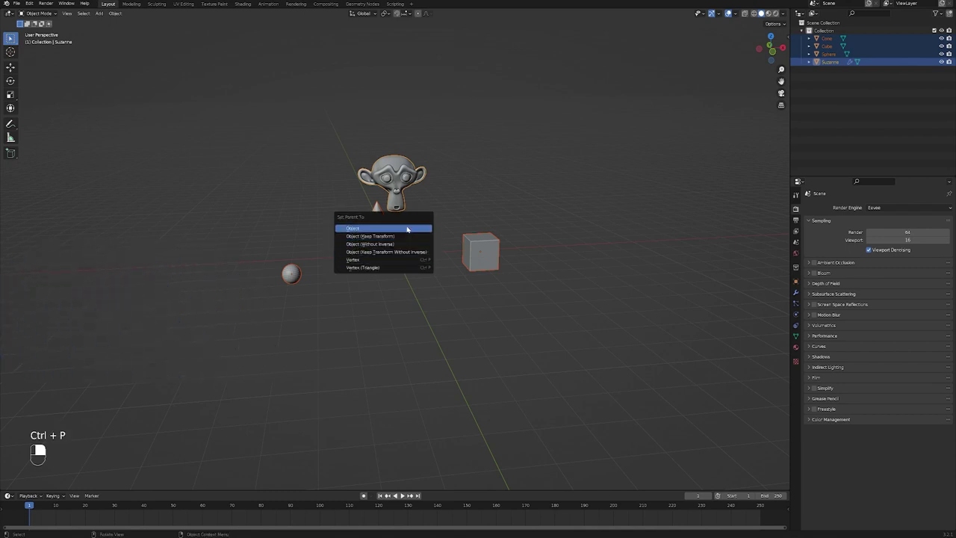
left_click(397, 183)
key("g")
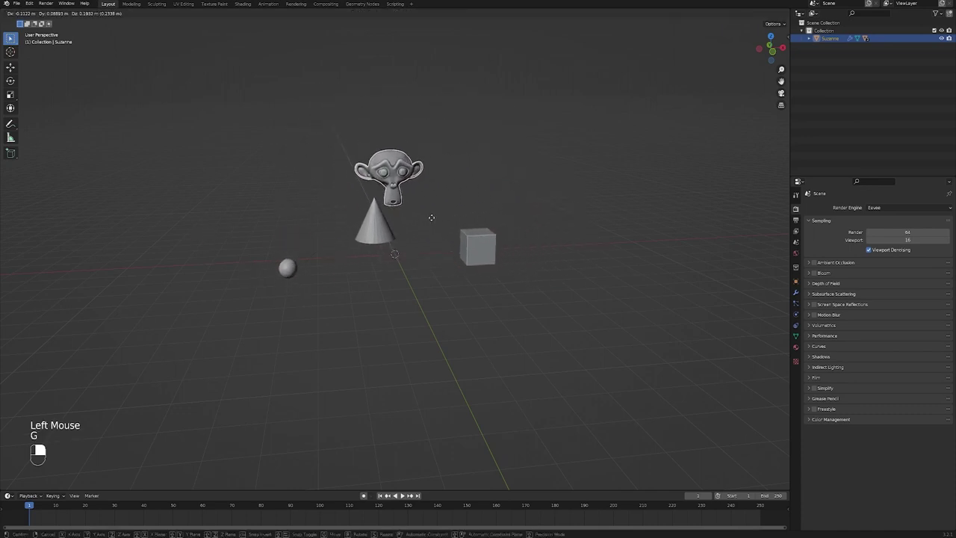
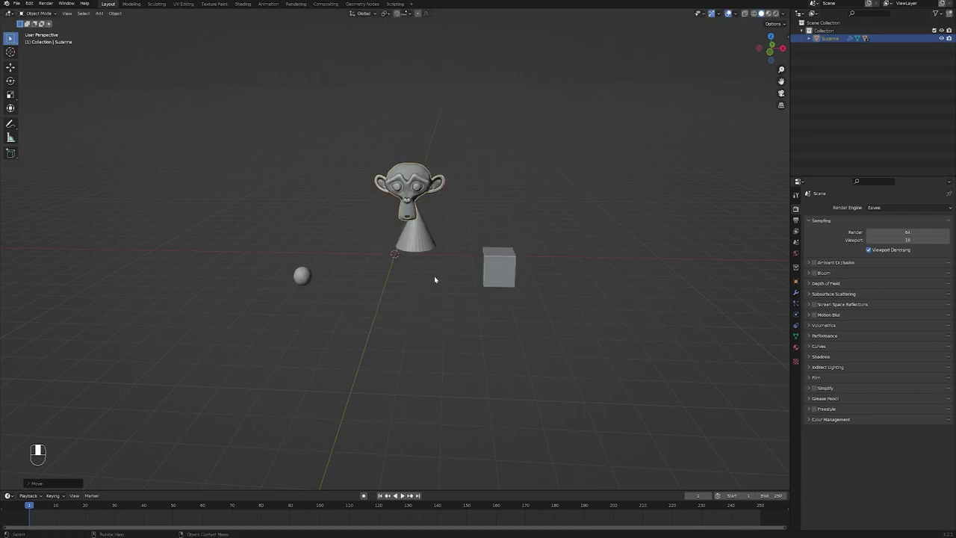
Step: Grab, scale and rotate Suzanne so its children follow along
left_click(458, 325)
left_click(458, 325)
key("ctrl+z")
key("ctrl+z")
key("g")
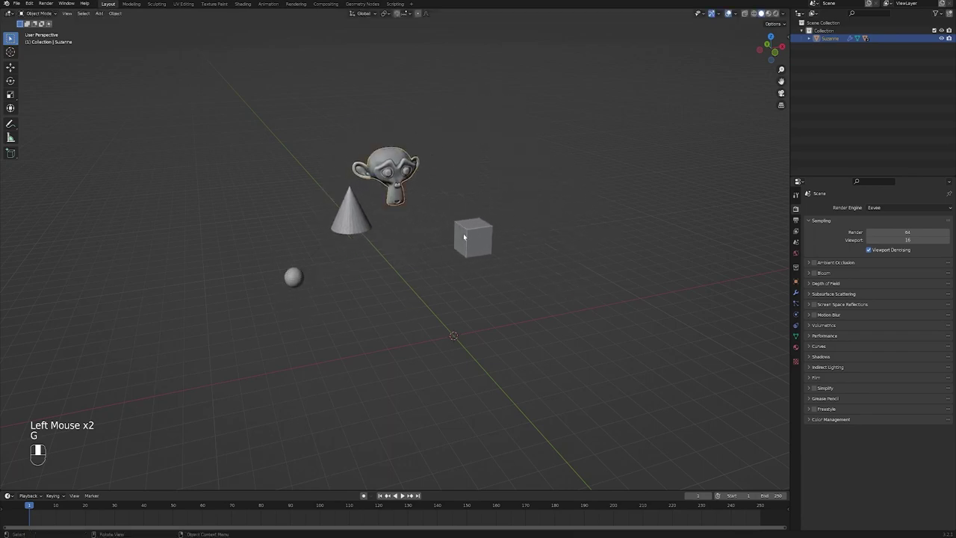
key("s")
key("r")
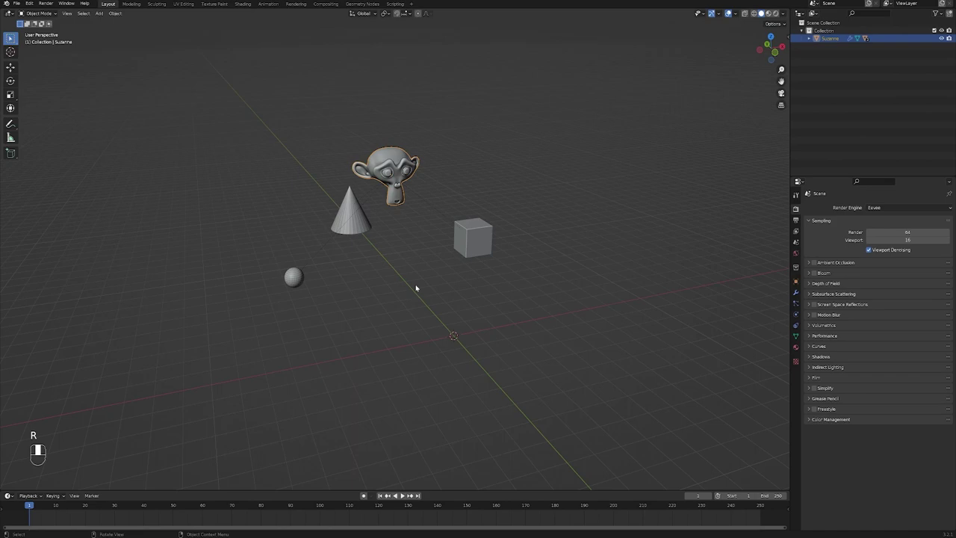
Step: Enlarge the cube and move it away from the other objects
left_click(463, 250)
key("s")
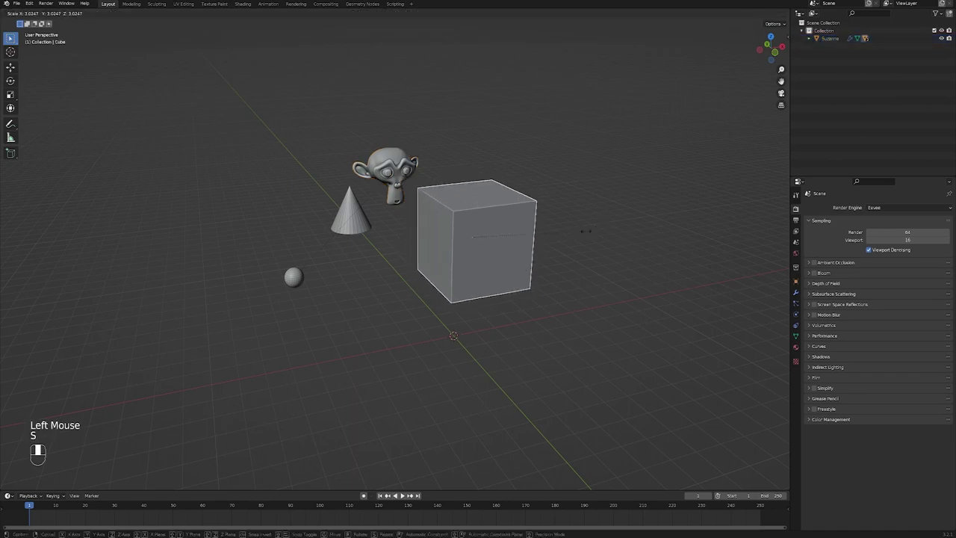
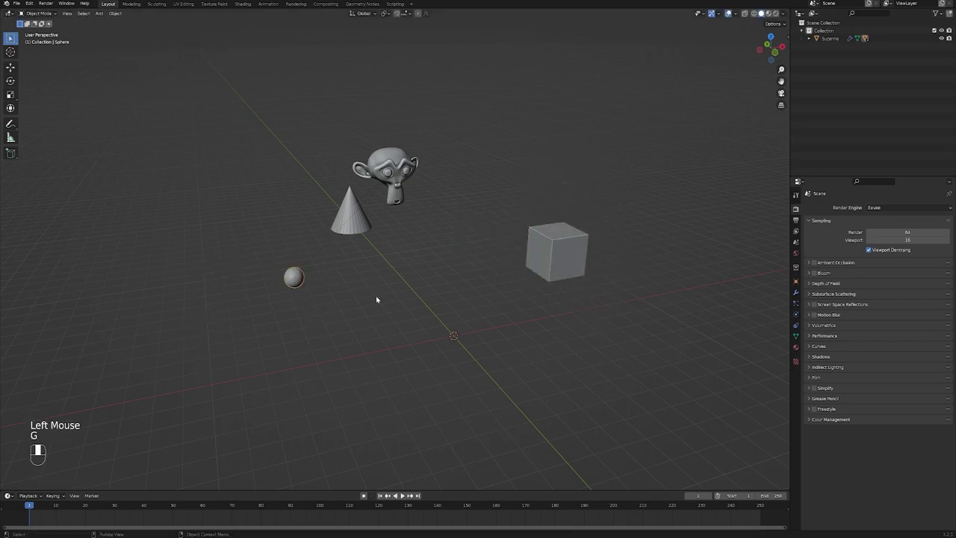
key("s")
key("g")
middle_click(326, 272)
left_click(250, 247)
left_click_drag(252, 247, 451, 164)
key("g")
key("ctrl+z")
Step: Reselect the objects one by one and call Ctrl+P parenting again
left_click_drag(450, 164, 468, 158)
left_click_drag(468, 157, 381, 183)
left_click_drag(381, 183, 483, 265)
middle_click(482, 264)
left_click(481, 264)
left_click_drag(481, 265, 418, 236)
left_click(418, 236)
left_click_drag(413, 235, 284, 273)
left_click(285, 272)
left_click_drag(284, 272, 400, 325)
key("ctrl+p")
left_click(400, 325)
left_click_drag(399, 325, 349, 322)
left_click_drag(349, 322, 499, 322)
Step: Undo the changes back to four unparented objects
key("g")
key("ctrl+z")
key("ctrl+z")
key("ctrl+z")
Step: Select the cone, cube and sphere, with Suzanne picked last as active
left_click_drag(499, 322, 495, 252)
left_click(495, 253)
left_click_drag(495, 252, 424, 236)
left_click(424, 235)
left_click_drag(424, 236, 297, 265)
left_click(297, 264)
left_click_drag(297, 265, 398, 176)
left_click(398, 177)
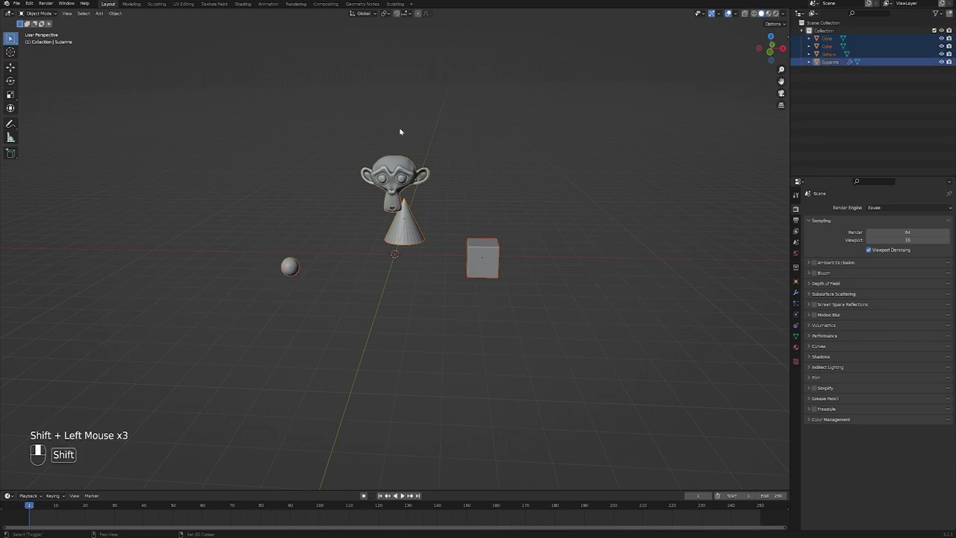
Step: Parent the three objects to Suzanne via Ctrl+P > Object and move the group
left_click_drag(426, 167, 403, 181)
scroll("up", 3)
left_click_drag(418, 167, 411, 216)
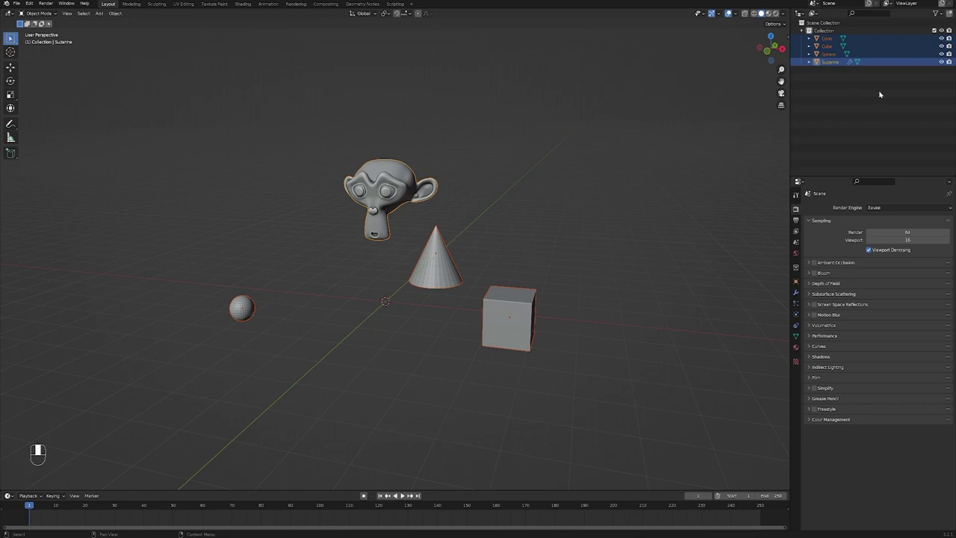
left_click_drag(390, 269, 442, 273)
key("ctrl+p")
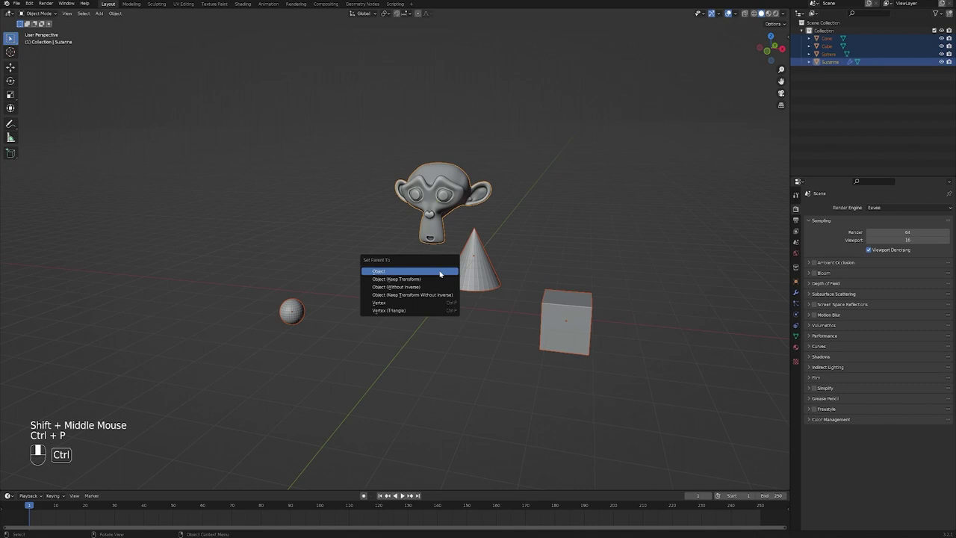
left_click_drag(461, 268, 491, 337)
scroll("down", 3)
key("g")
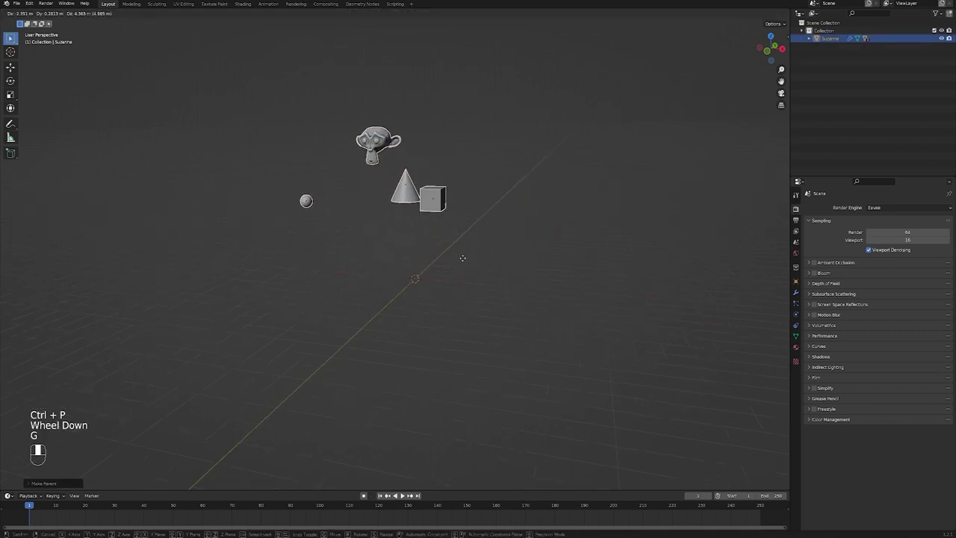
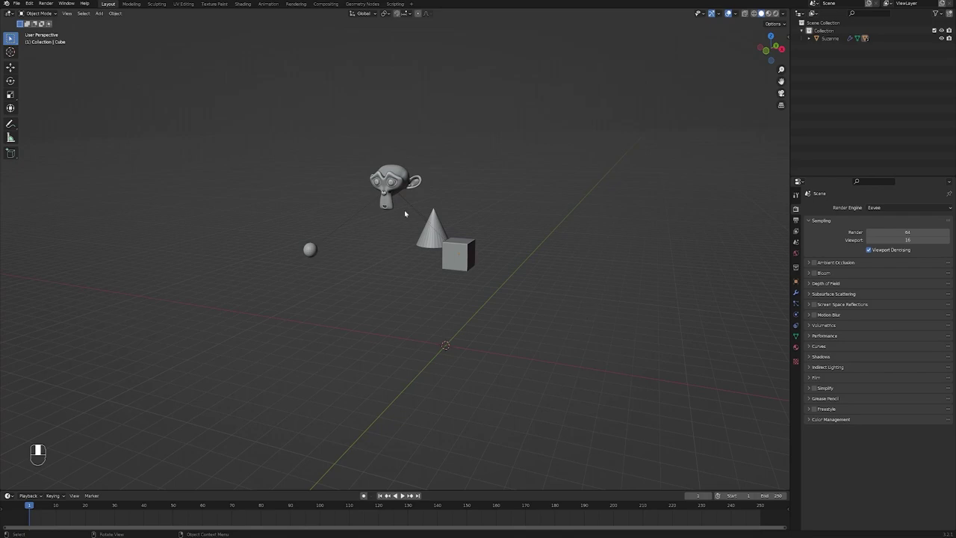
Step: Clear the parent with Alt+P, undo it, and bring up the Clear Parent menu again
left_click_drag(558, 311, 540, 208)
key("alt+p")
scroll("down", 3)
key("ctrl+z")
key("alt+p")
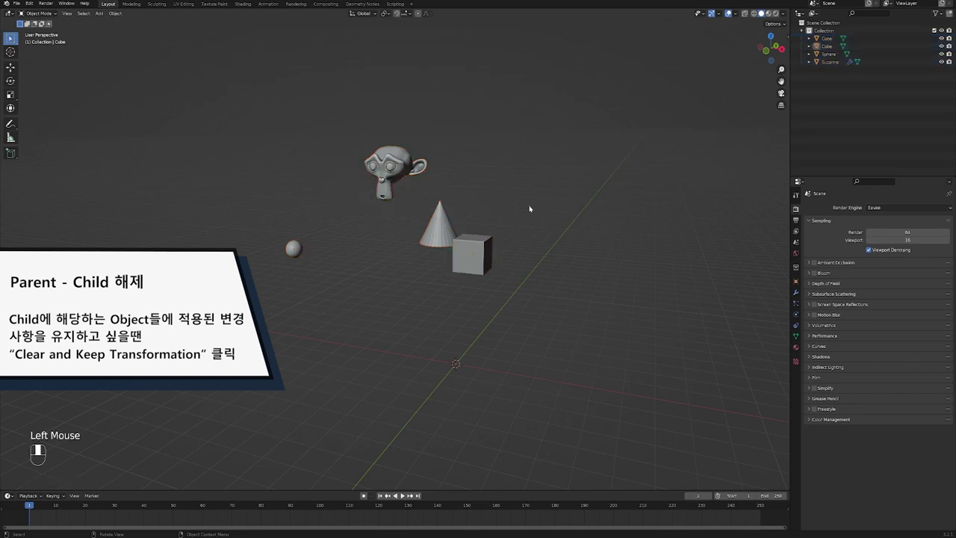
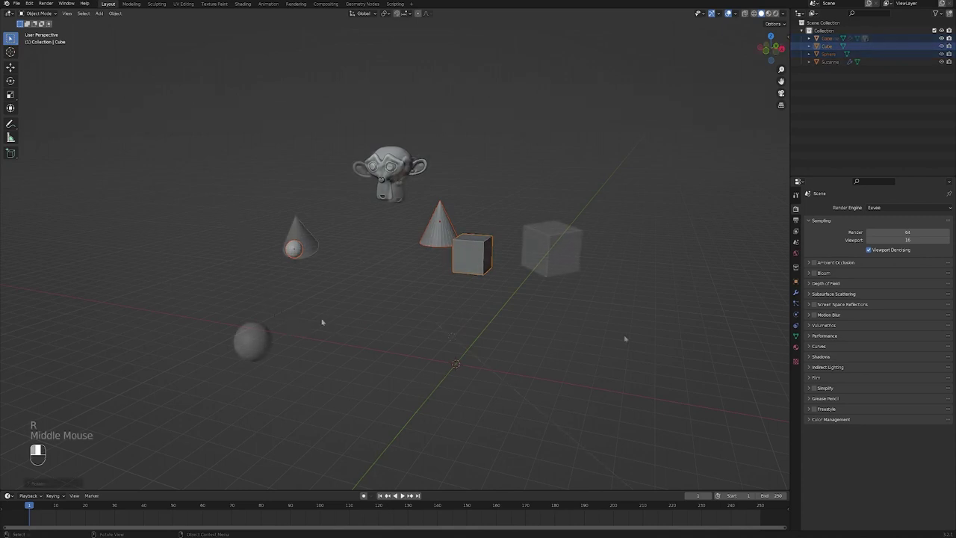
Step: Choose Clear and Keep Transformation so the children stay in place
left_click_drag(630, 335, 633, 336)
left_click_drag(633, 337, 414, 276)
left_click(415, 276)
Step: Open the chair .blend file with its back, frame and seat pieces
left_click_drag(414, 275, 435, 375)
scroll("up", 3)
middle_click(429, 333)
left_click_drag(433, 354, 595, 380)
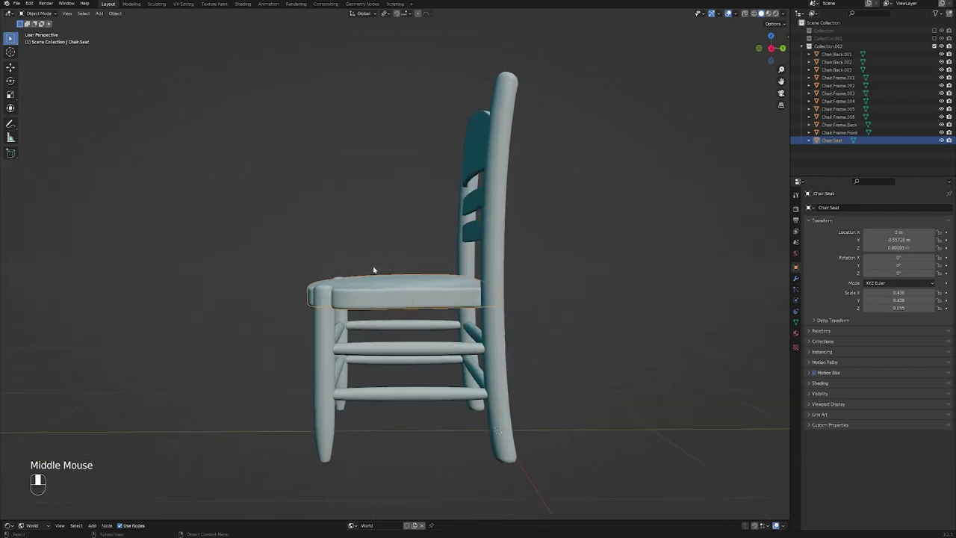
Step: Select every chair part — back slats, frame and seat
left_click_drag(380, 239, 501, 261)
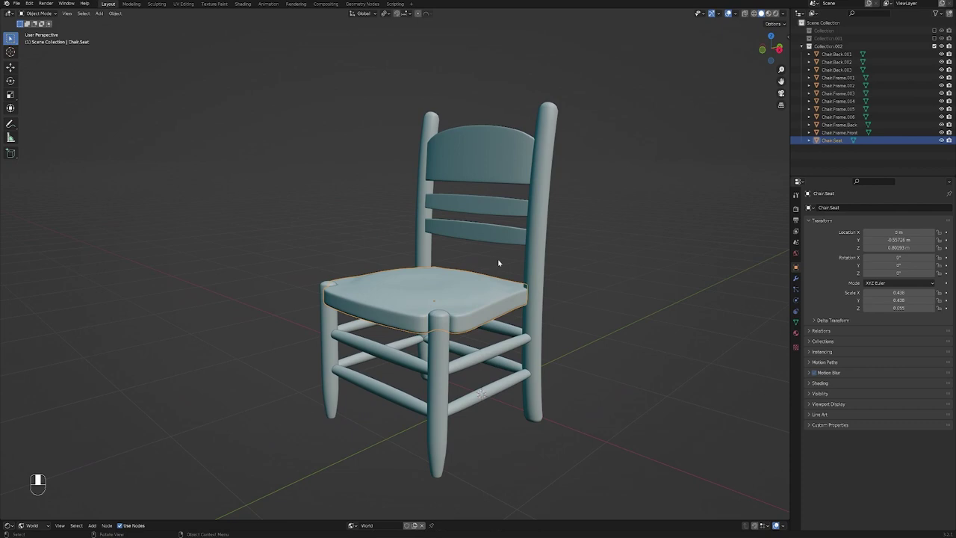
scroll("down", 3)
left_click(421, 183)
left_click(447, 177)
left_click(460, 218)
left_click(462, 237)
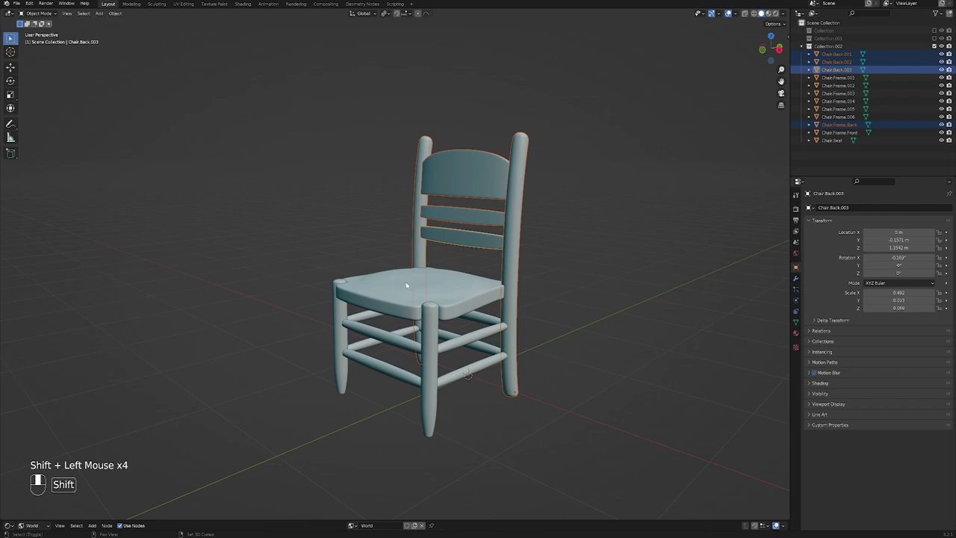
left_click(408, 283)
left_click(601, 336)
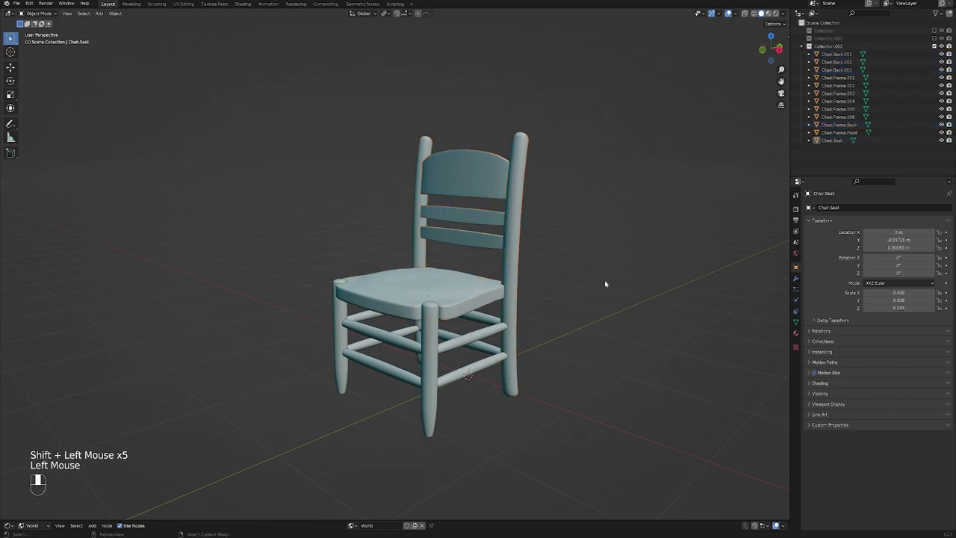
key("a")
left_click(610, 409)
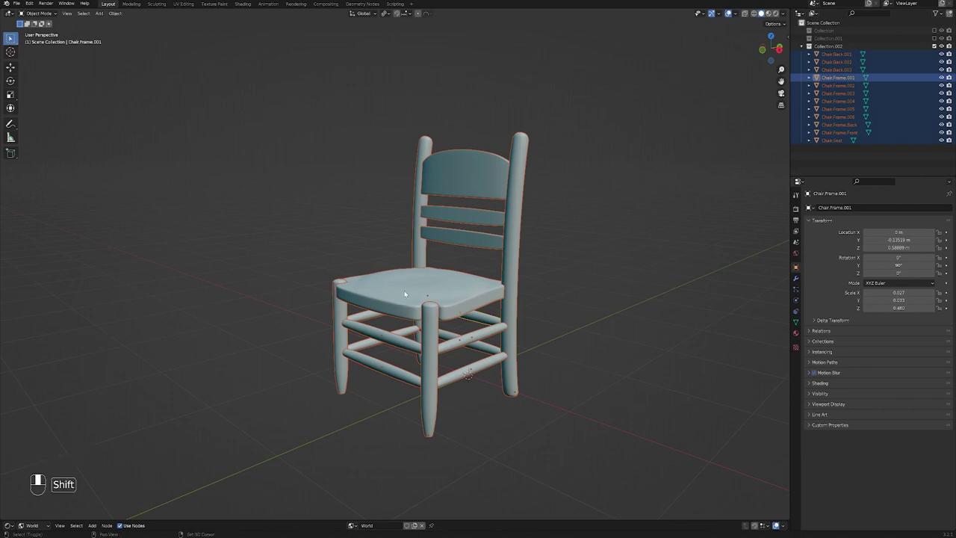
Step: Make Chair.Seat the active object and parent all parts to it with Ctrl+P
left_click(407, 290)
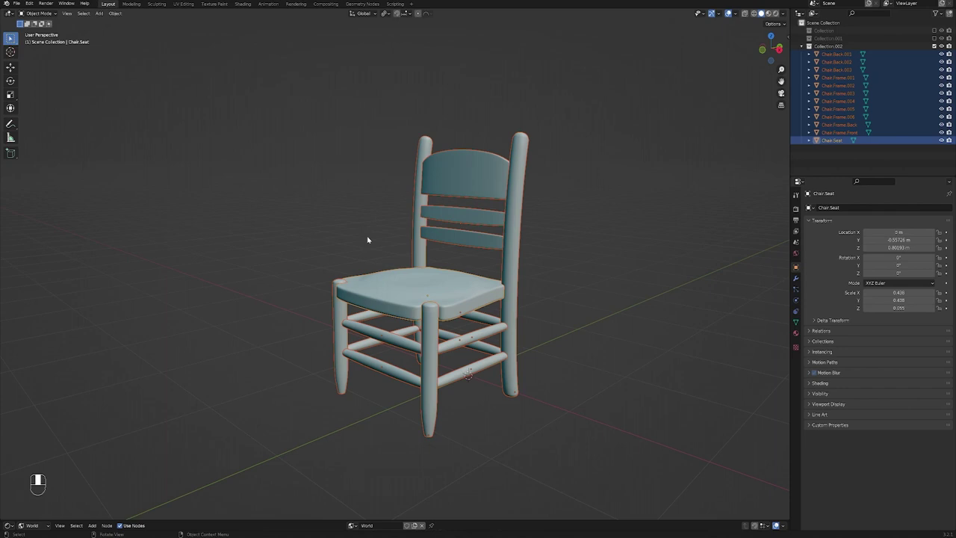
left_click(407, 289)
left_click(408, 289)
middle_click(384, 286)
key("ctrl+p")
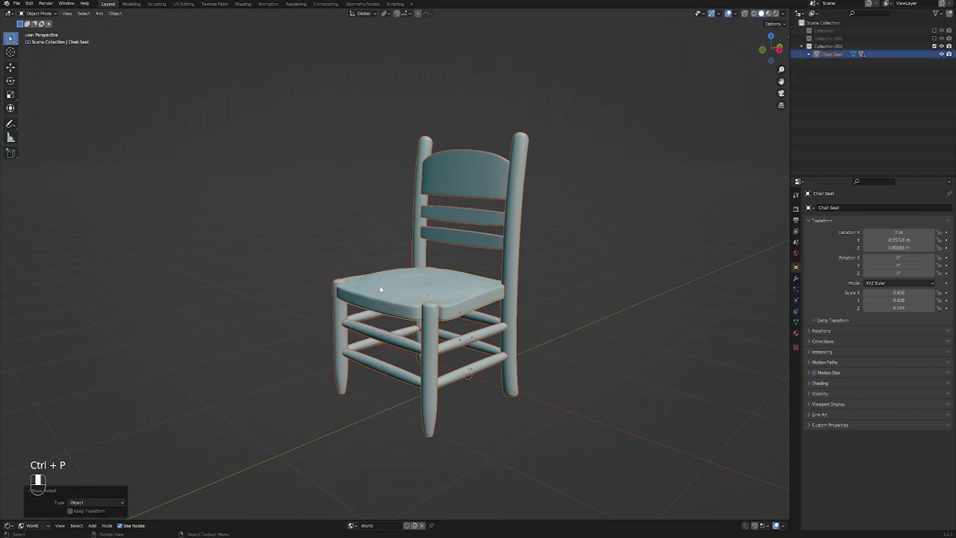
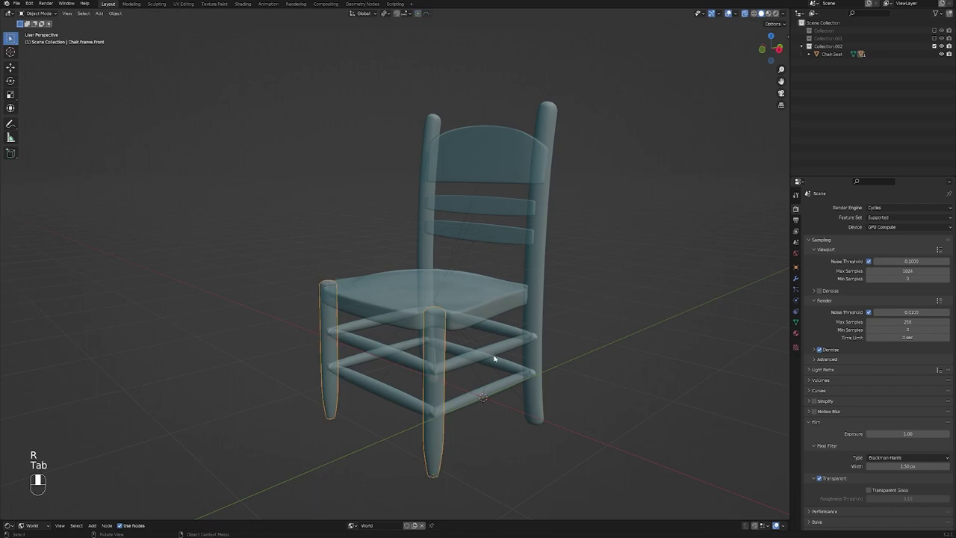
Step: Switch to X-ray view and move the chair to test the seat parenting
key("alt+z")
scroll("down", 3)
left_click_drag(457, 319, 626, 312)
Step: Undo repeatedly until every chair part is unparented and listed separately
key("ctrl+z")
key("ctrl+z")
key("ctrl+z")
key("ctrl+z")
key("ctrl+z")
key("ctrl+z")
key("ctrl+z")
key("ctrl+z")
key("ctrl+z")
key("ctrl+z")
left_click(626, 312)
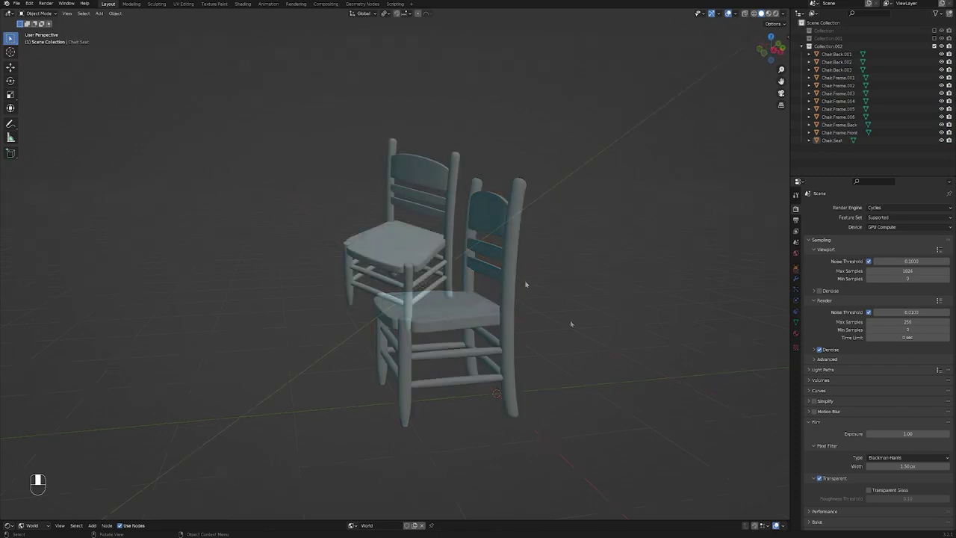
Step: Add a Plain Axes empty at the chair's base, scale it down and select all chair parts
key("shift+a")
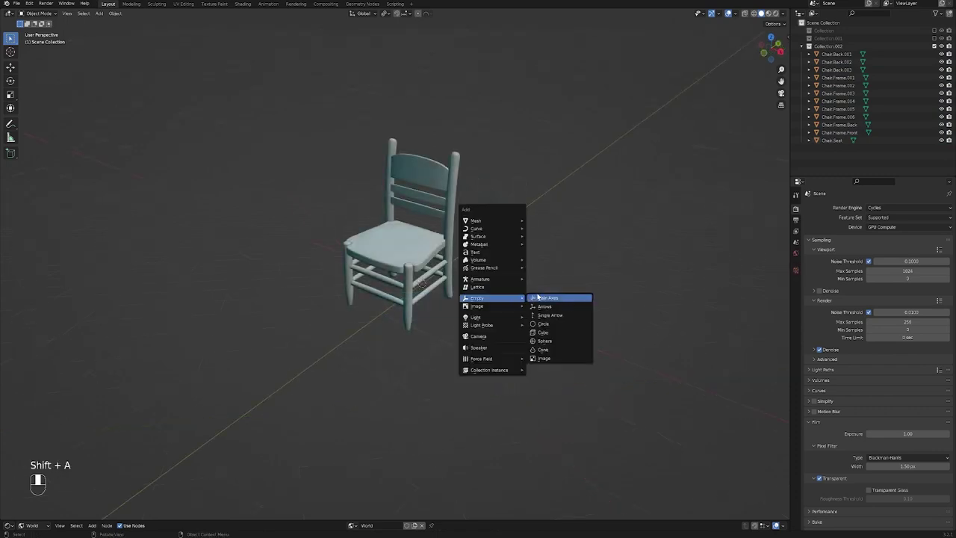
left_click_drag(500, 295, 442, 286)
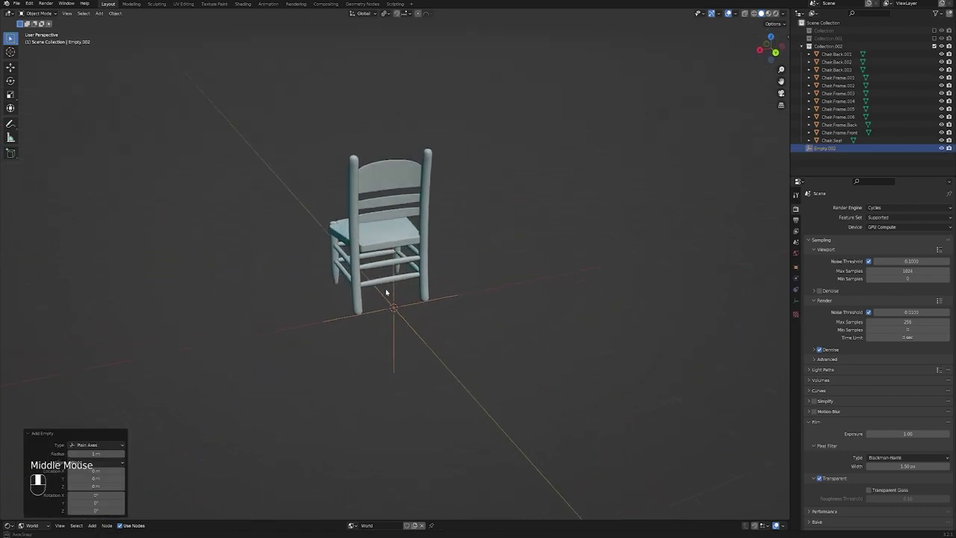
scroll("up", 3)
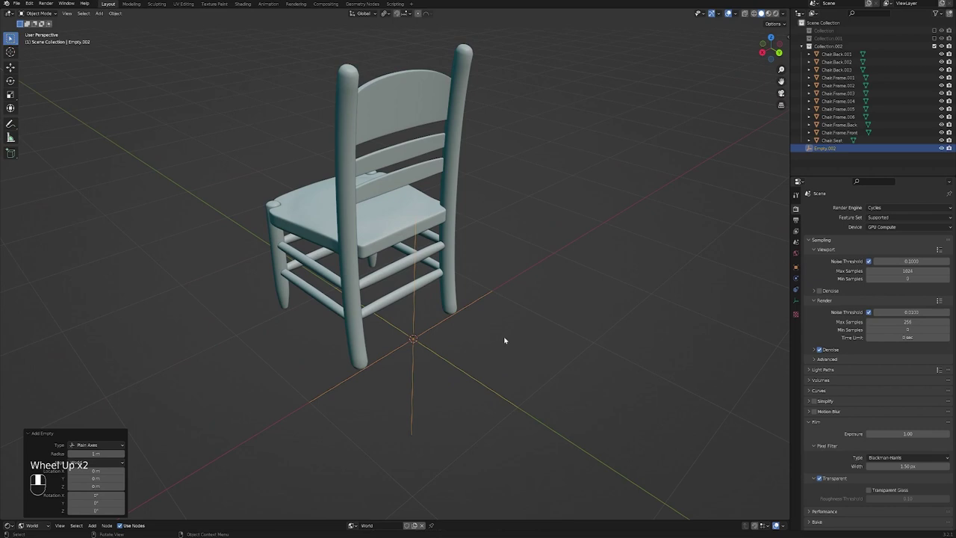
left_click_drag(503, 342, 605, 381)
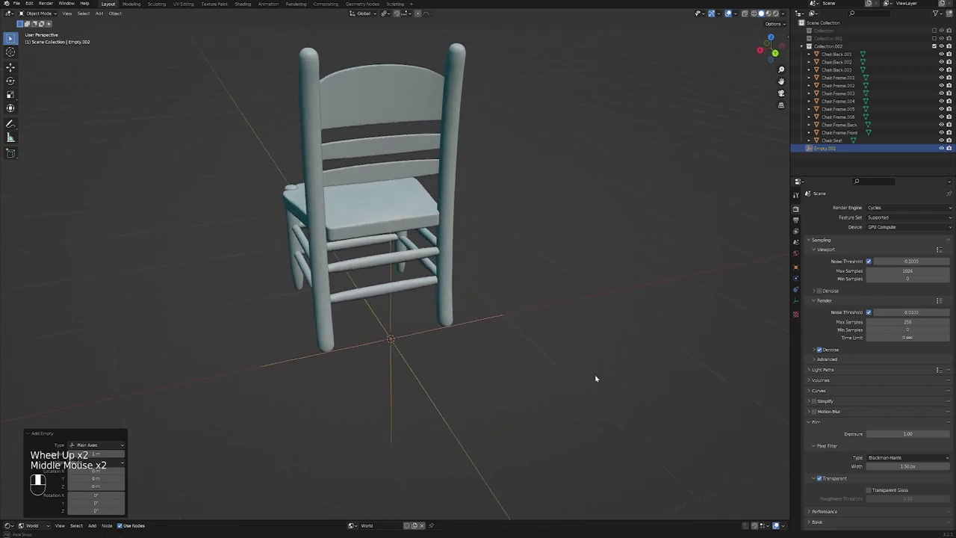
key("s")
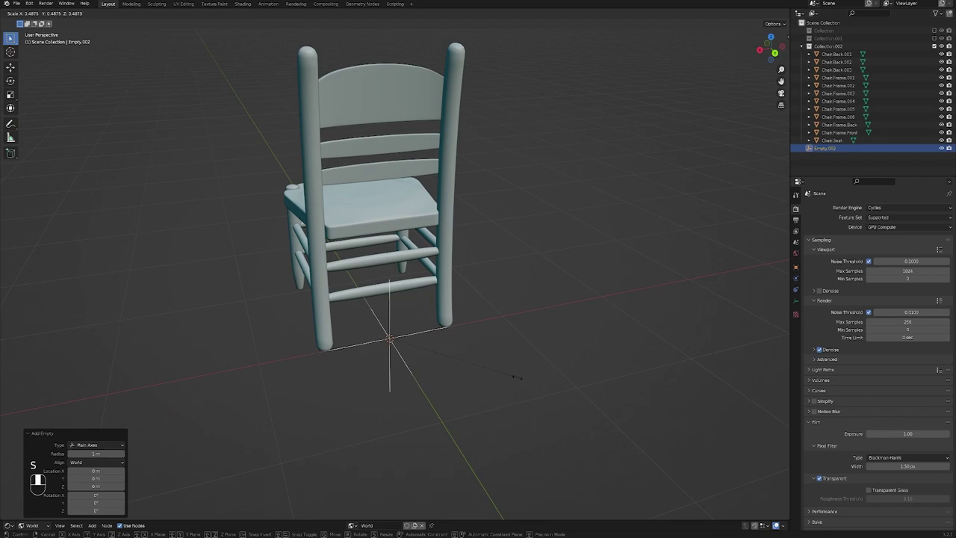
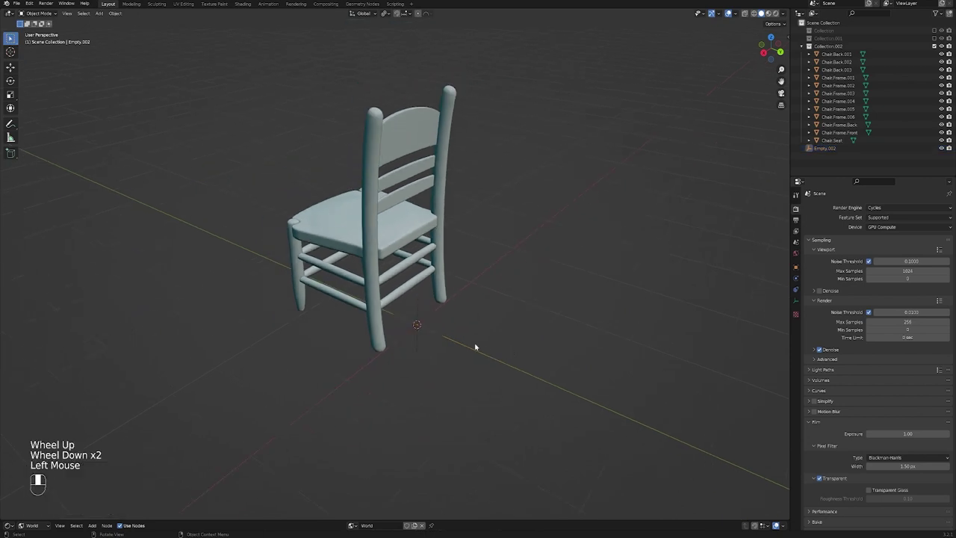
double_click(478, 345)
Step: Parent all chair parts to Empty.002 using Ctrl+P > Object
key("a")
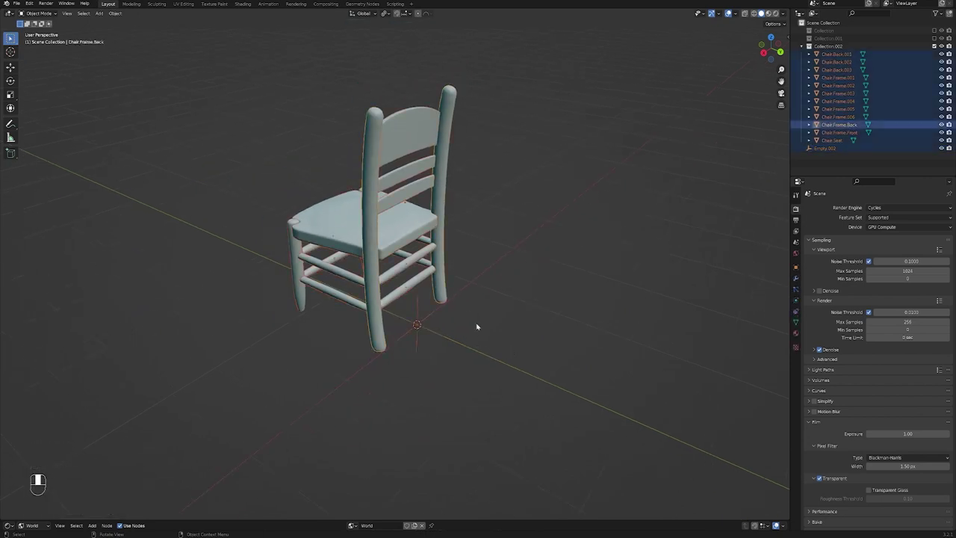
left_click(432, 331)
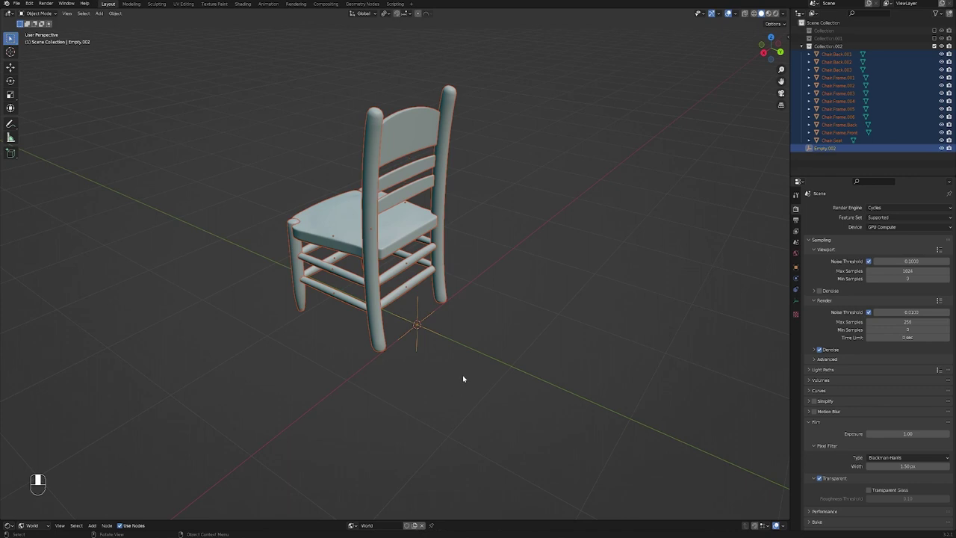
key("ctrl+p")
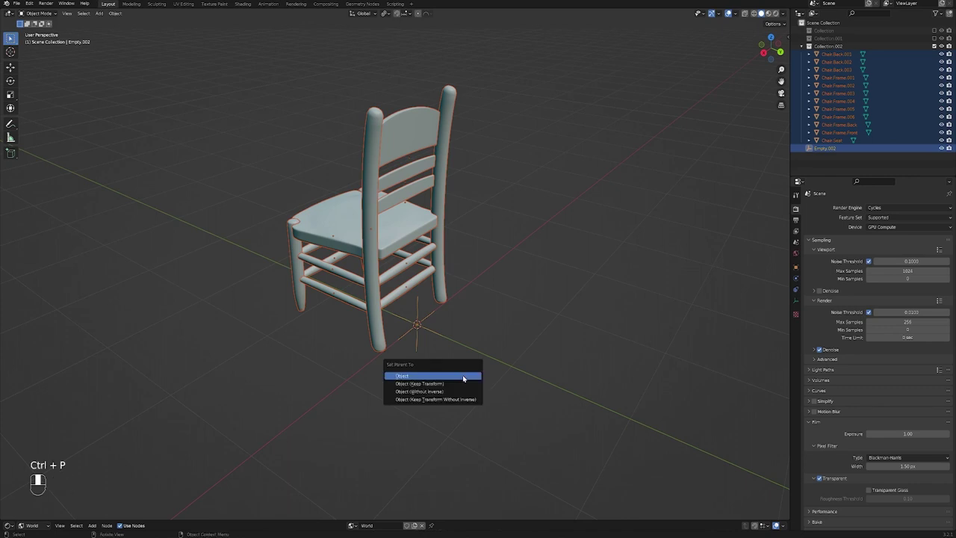
left_click(433, 329)
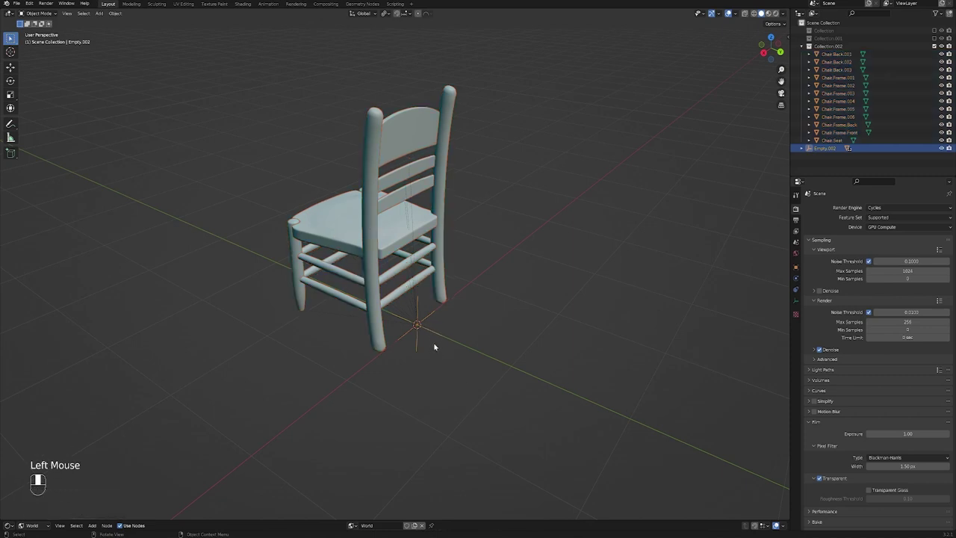
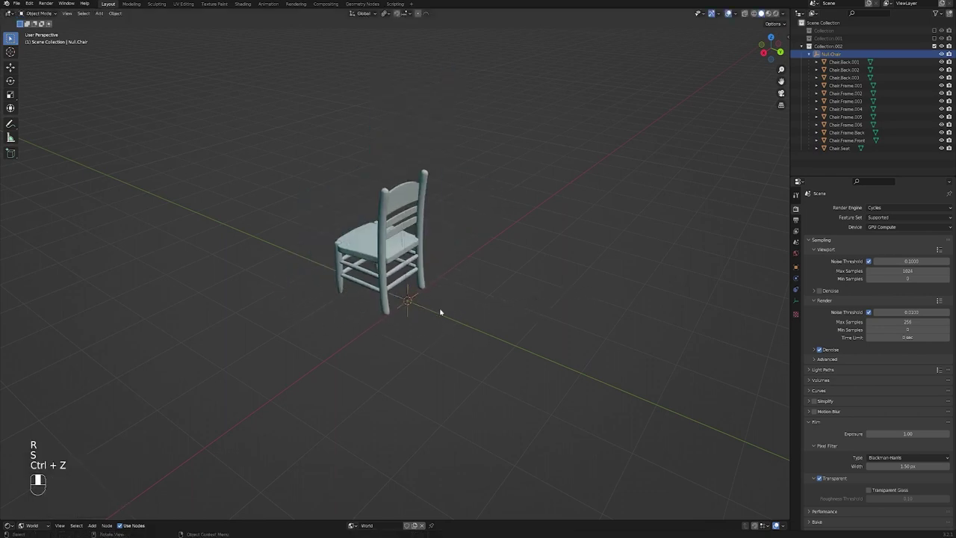
Step: Remove the axes empty with its parenting and add a cube-shaped empty instead
middle_click(459, 312)
scroll("up", 3)
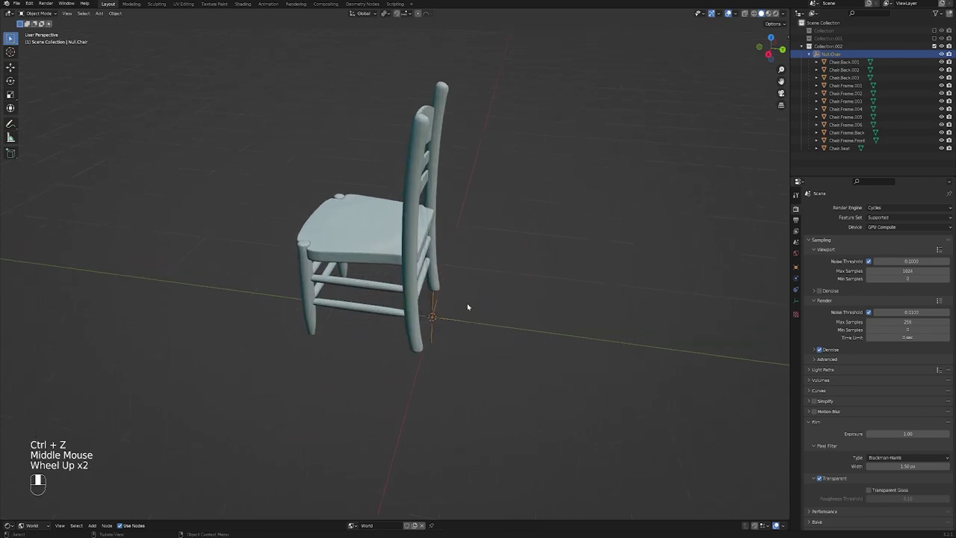
middle_click(460, 337)
key("x")
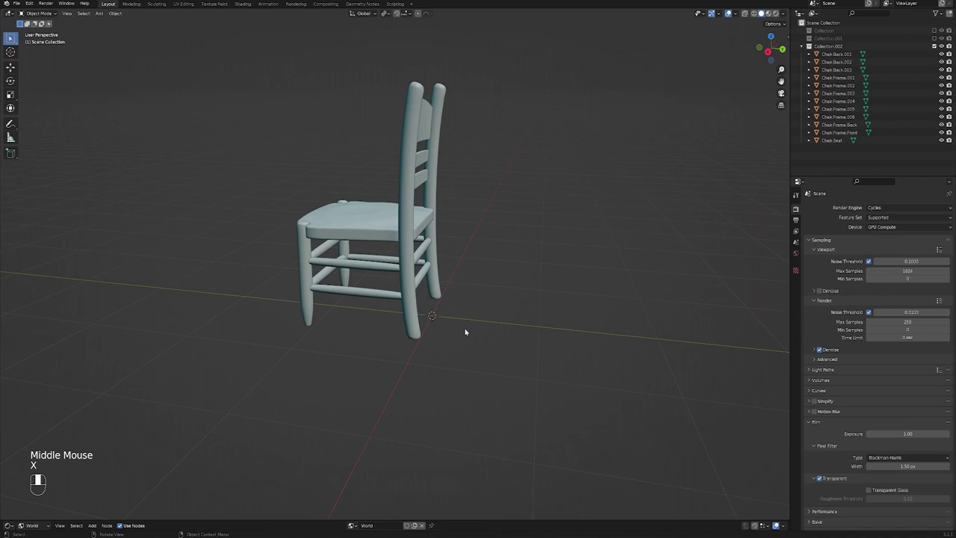
middle_click(469, 328)
key("shift+a")
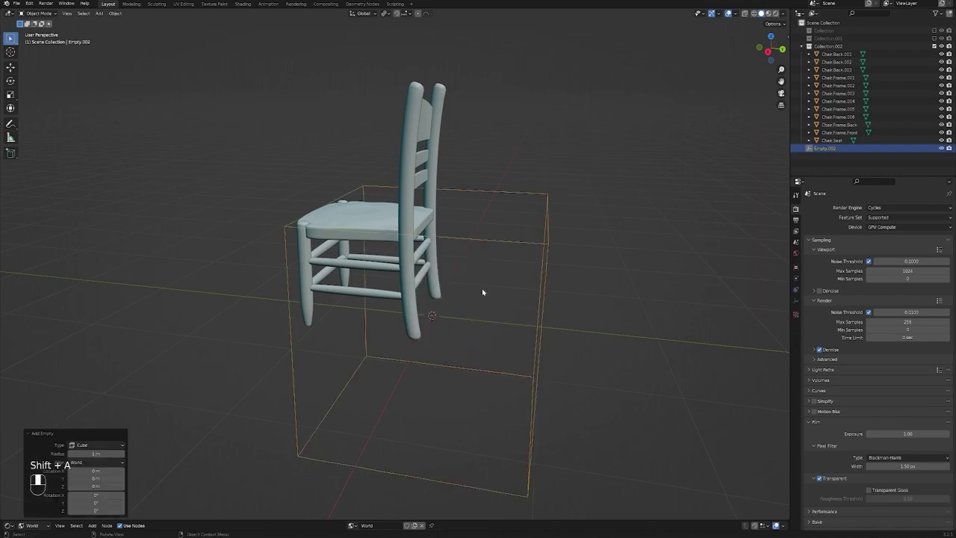
Step: From side orthographic view, move and scale the cube empty to enclose the whole chair
key("KP_3")
key("g")
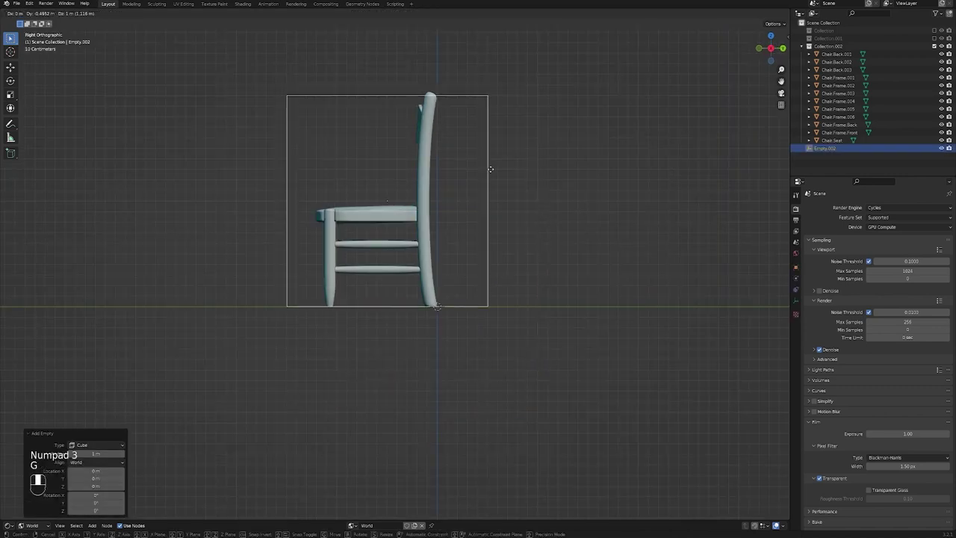
key("g")
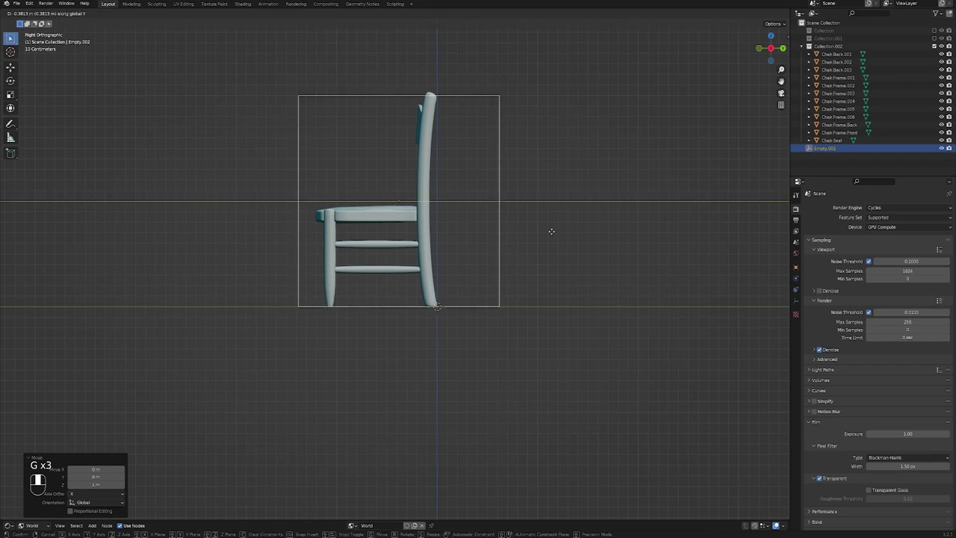
key("s")
middle_click(445, 197)
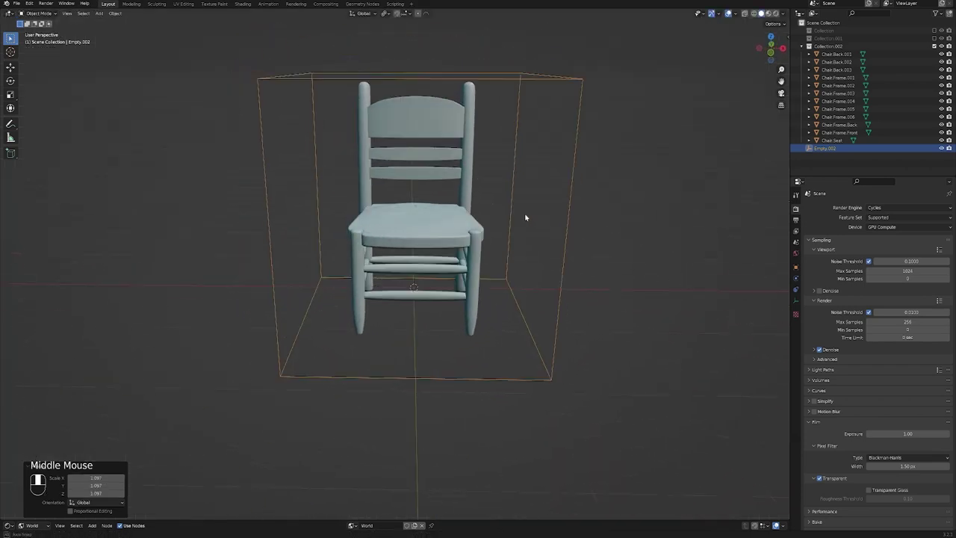
left_click(620, 313)
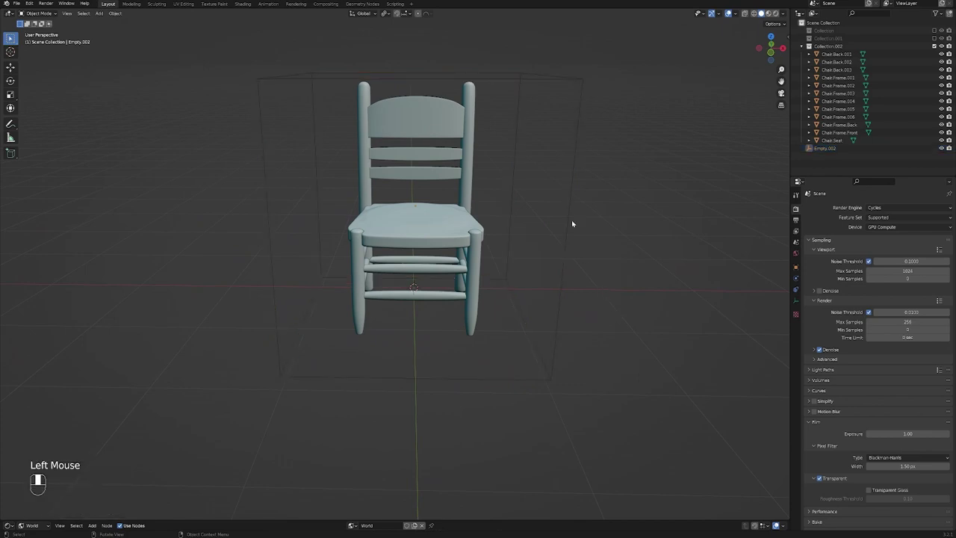
Step: Select every chair part with the cube empty active and bring up the Set Parent choices
key("a")
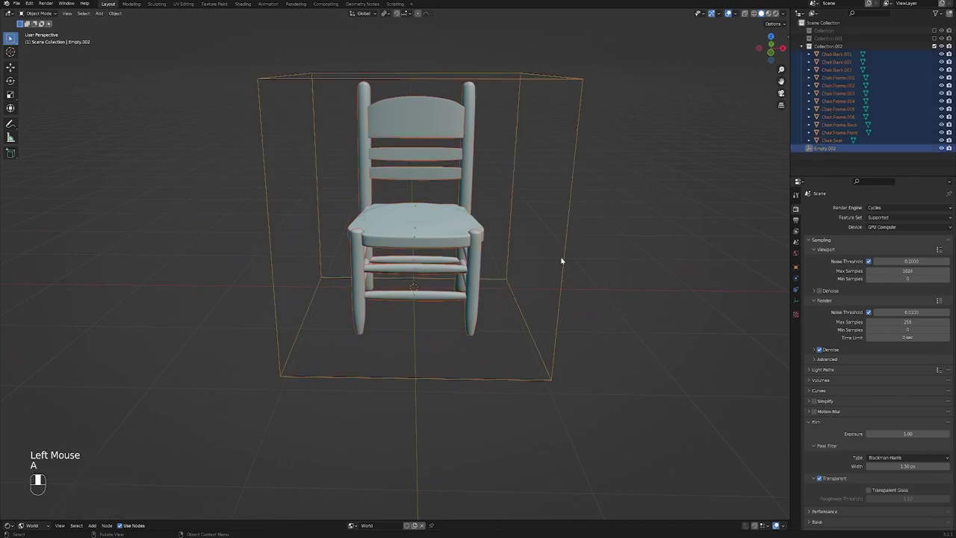
left_click(566, 259)
left_click(571, 254)
left_click_drag(576, 289, 543, 289)
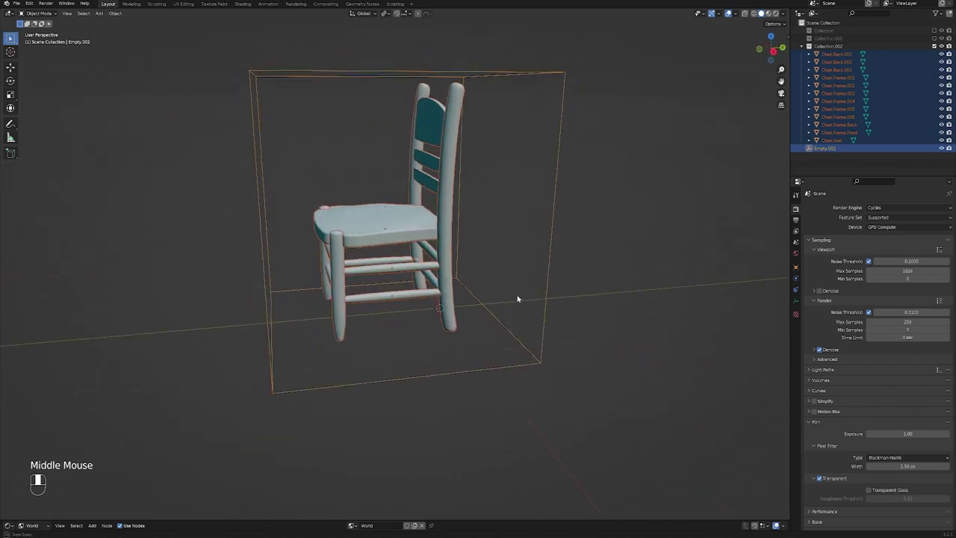
key("ctrl+p")
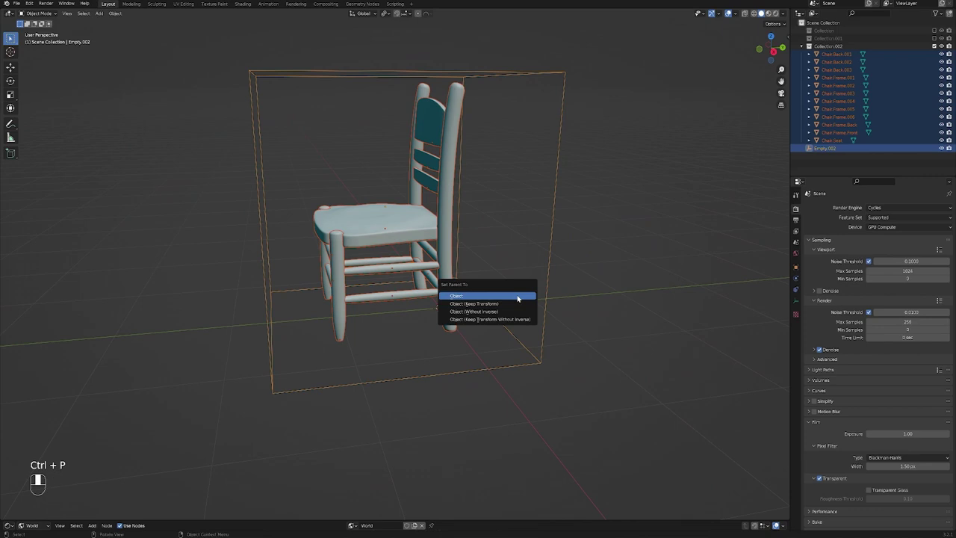